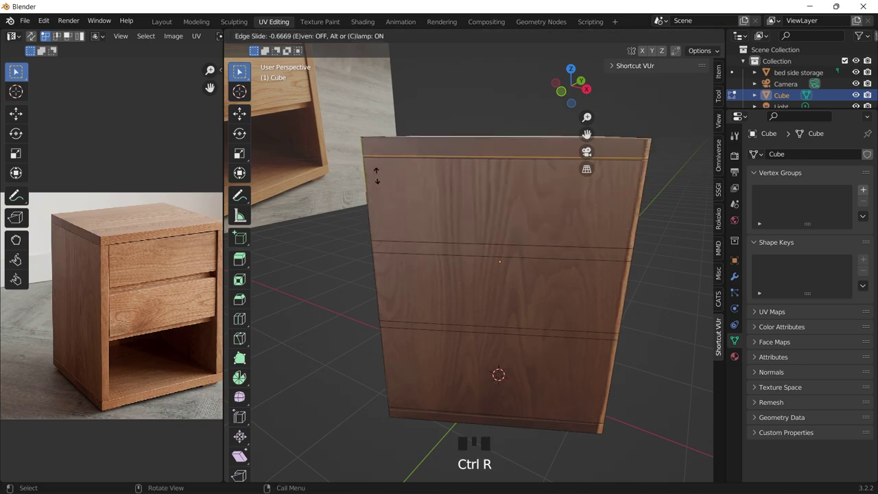
Step: Select the front edge loop between the drawers and slide it to the drawer line
click(241, 72)
click(241, 71)
click(241, 71)
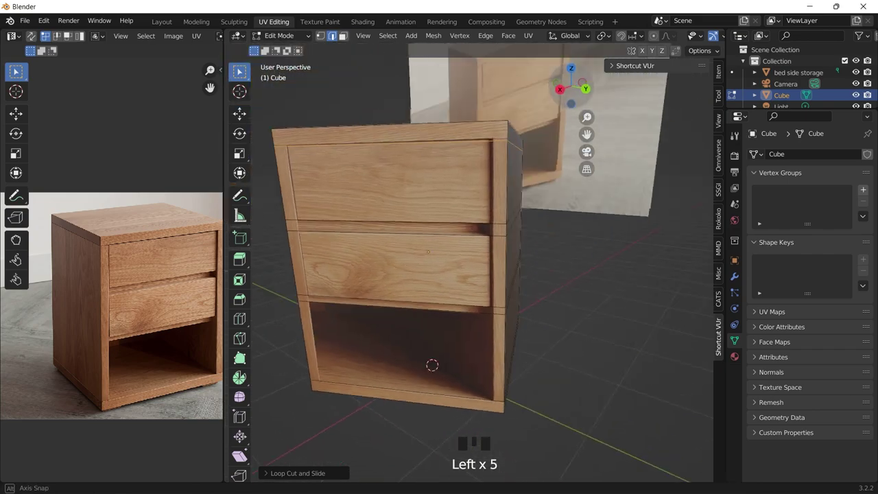
click(241, 71)
click(240, 71)
key(ctrl+r)
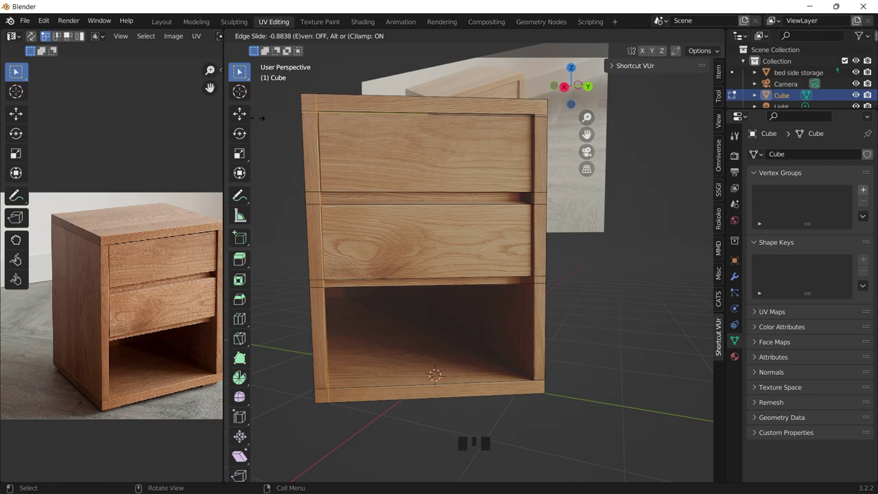
key(ctrl+r)
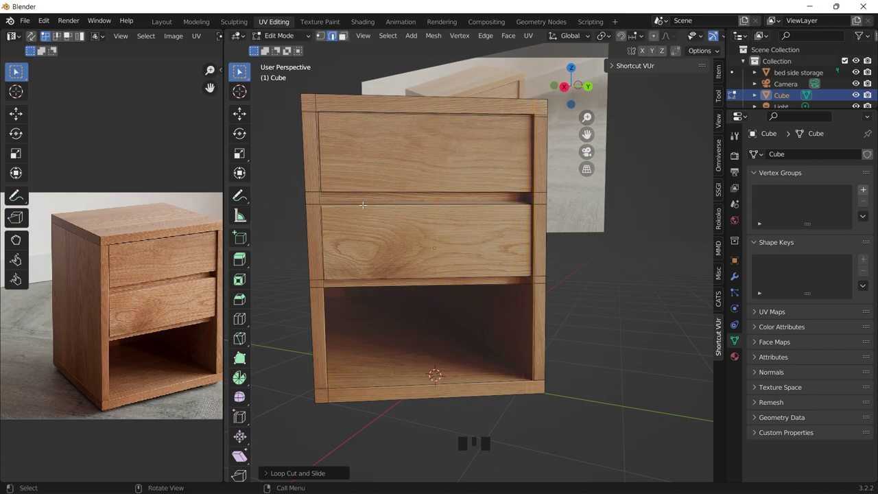
click(344, 39)
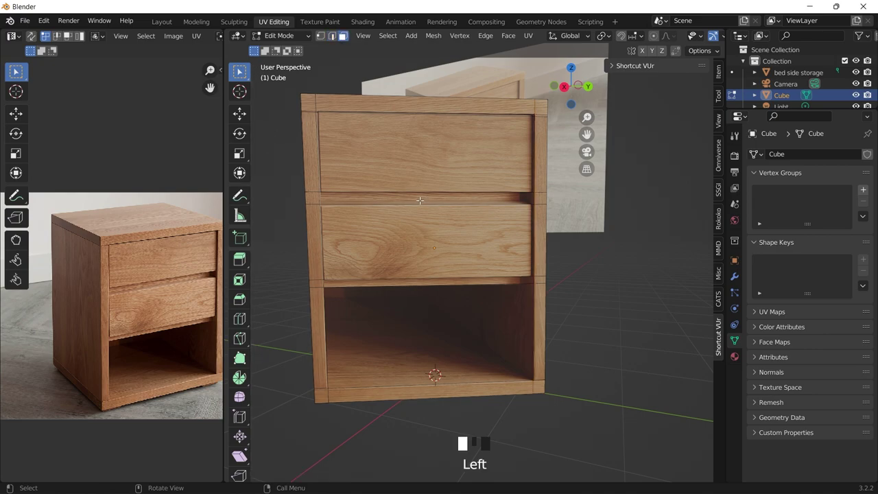
Step: Select the loop of gap faces and extrude them inward to form the drawer groove
click(345, 38)
double_click(345, 38)
key(e)
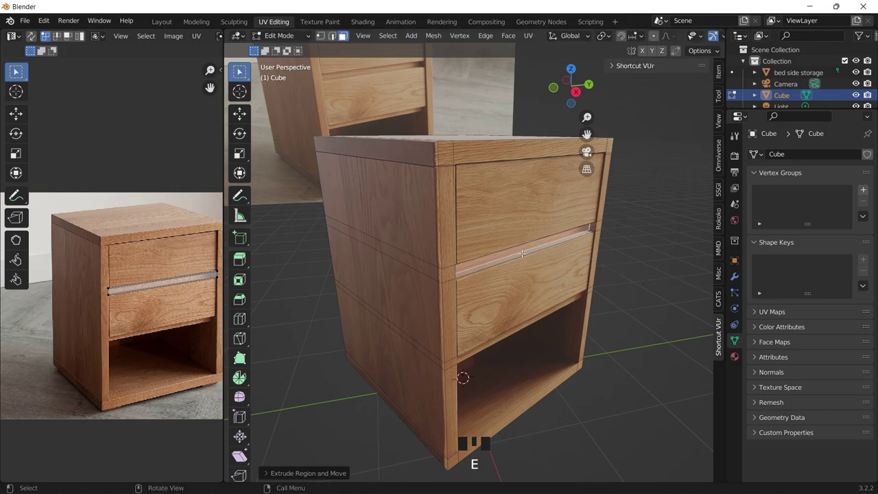
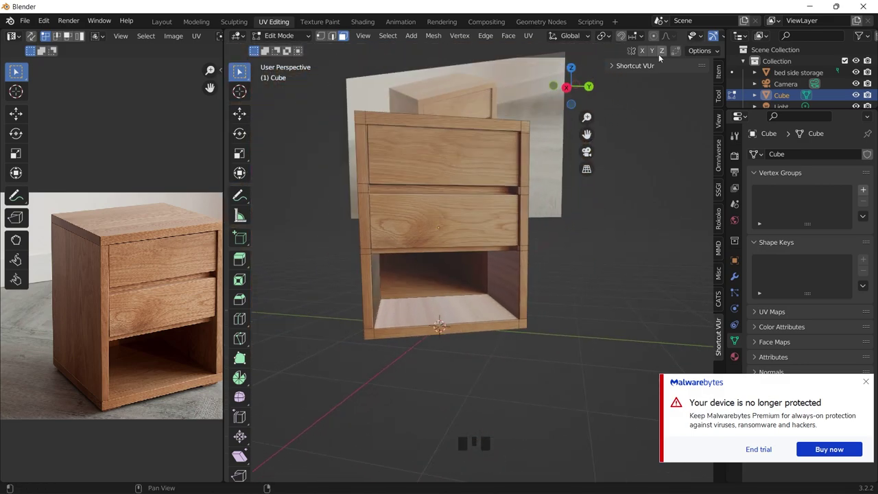
Step: Shrink the gap faces' UV island and move it onto a wood patch of the photo
click(567, 101)
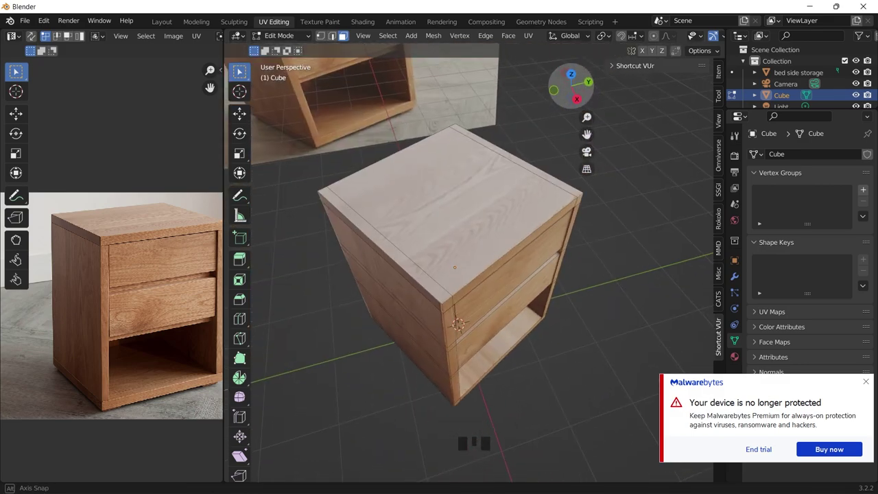
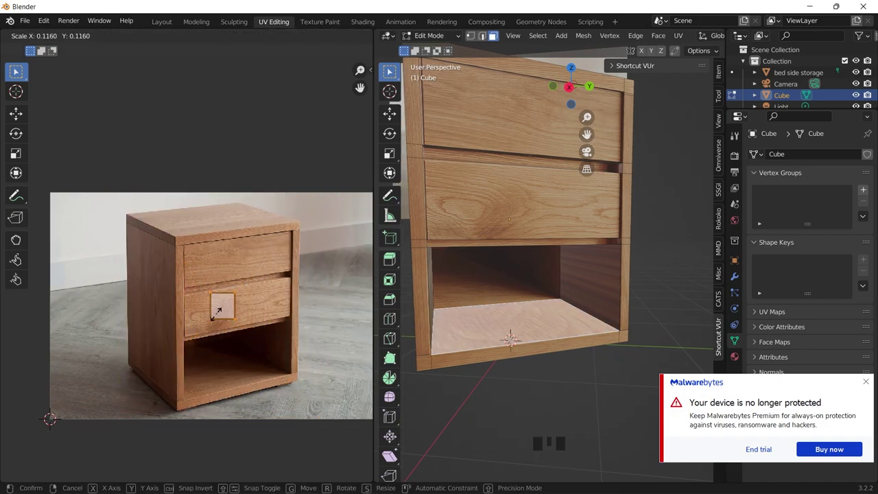
click(589, 137)
key(g)
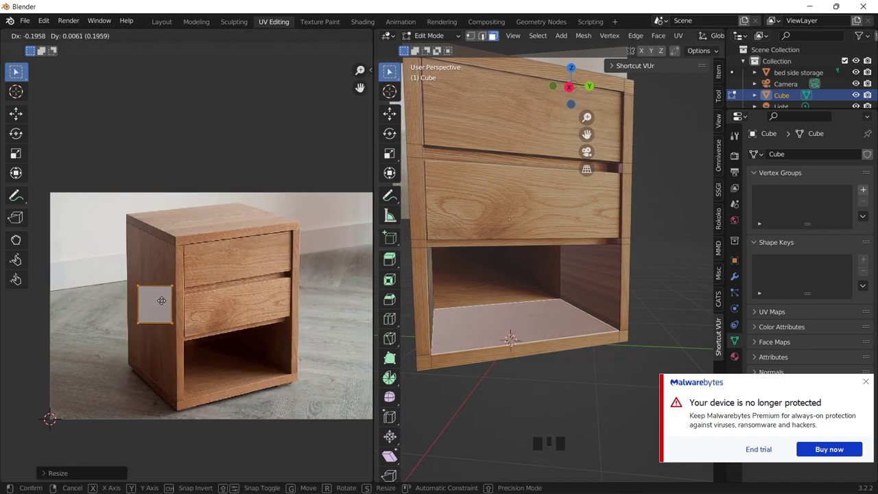
click(589, 136)
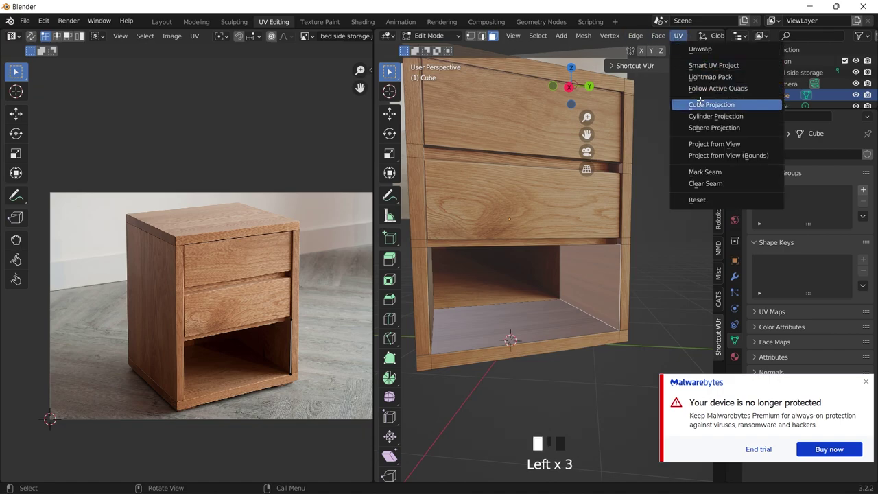
Step: Cube-project the compartment faces and fit the lower drawer island over the photo's drawer front
click(589, 137)
key(g)
click(589, 136)
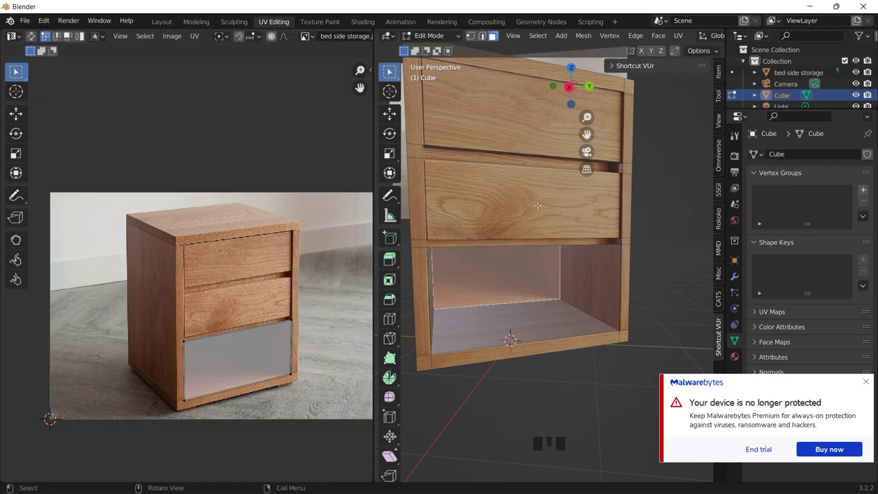
click(563, 103)
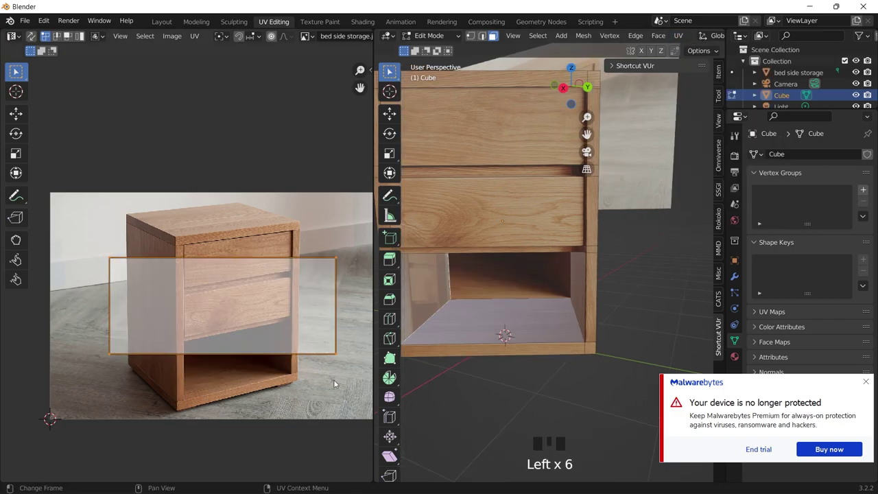
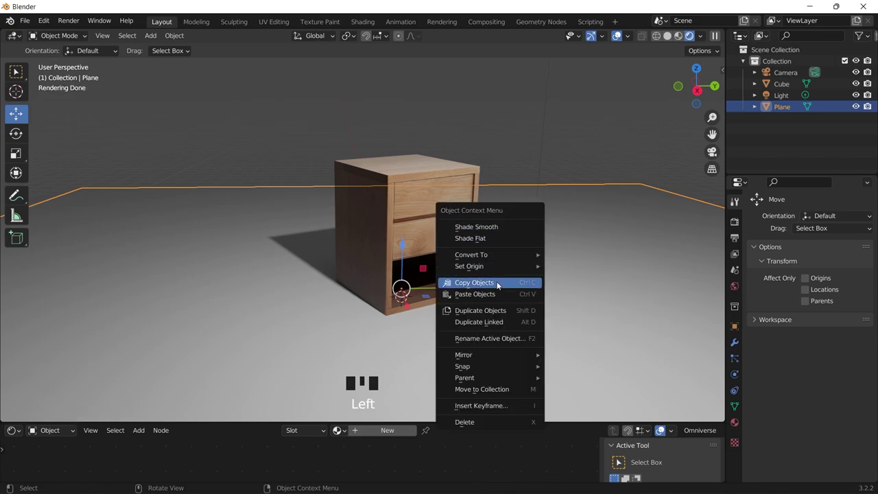
Step: Bring up the object options for the floor plane to duplicate it as a backdrop wall
right_click(494, 310)
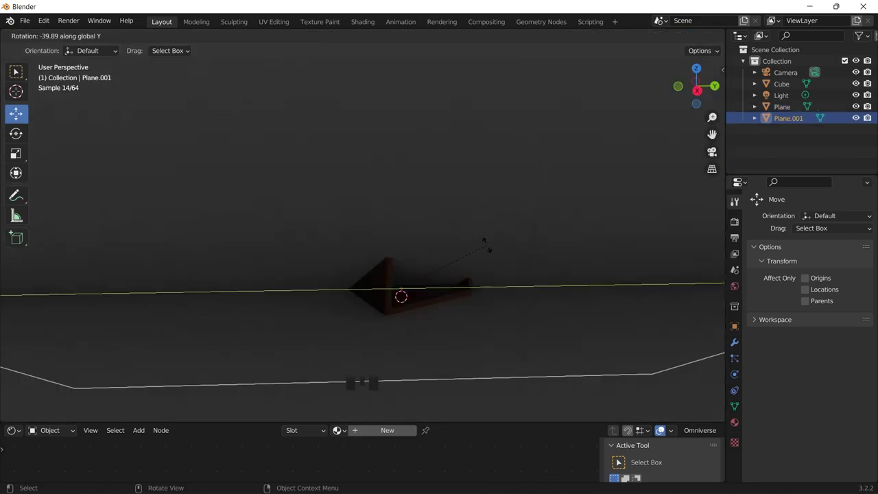
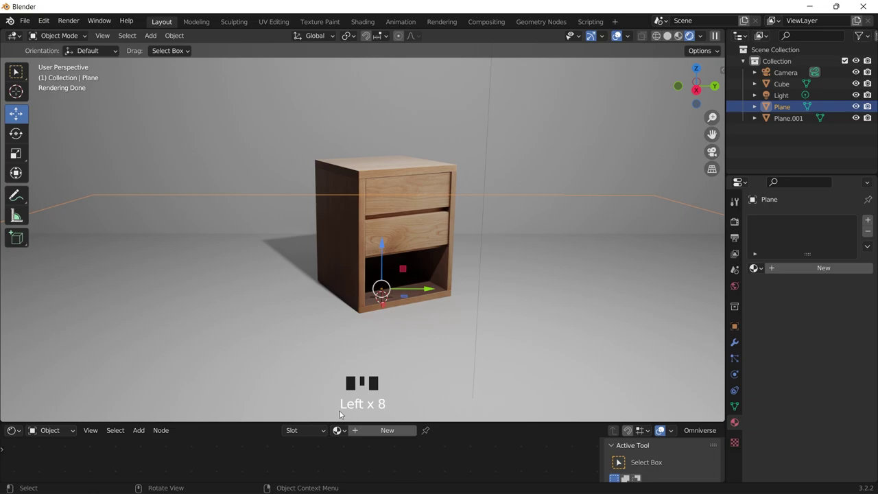
Step: Give the floor plane a new material with an orange base colour, then select the backdrop plane
click(382, 437)
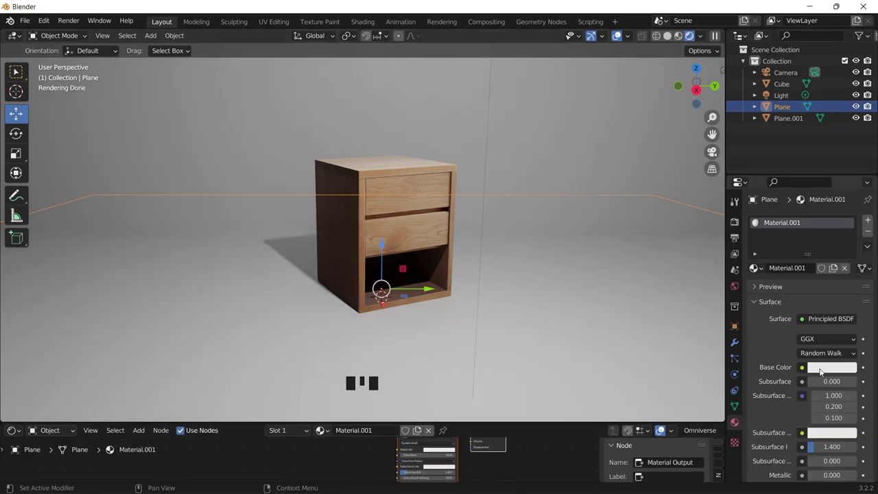
click(785, 267)
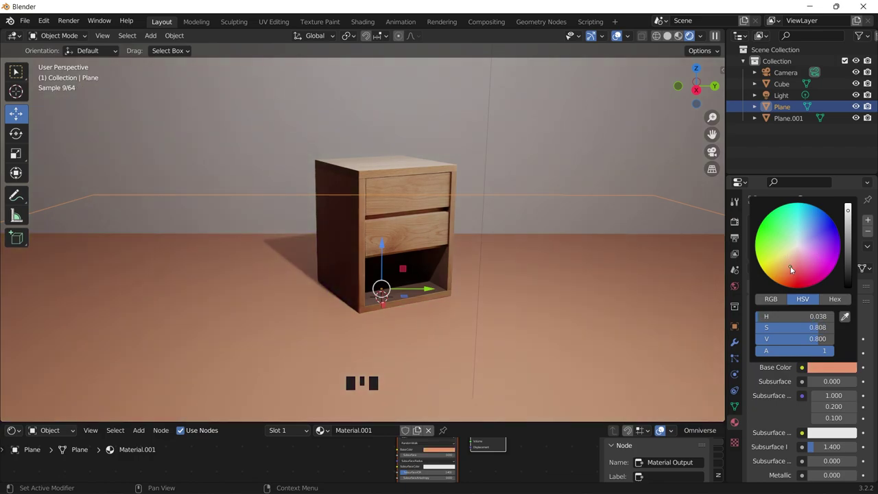
click(872, 236)
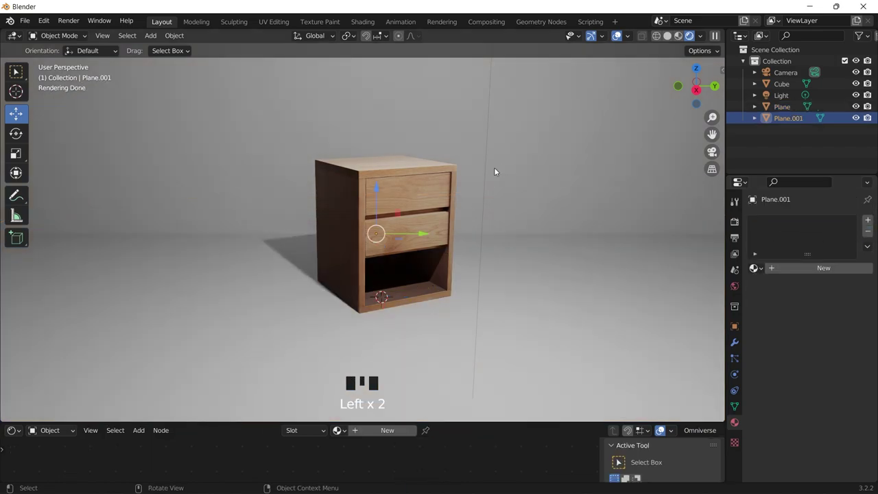